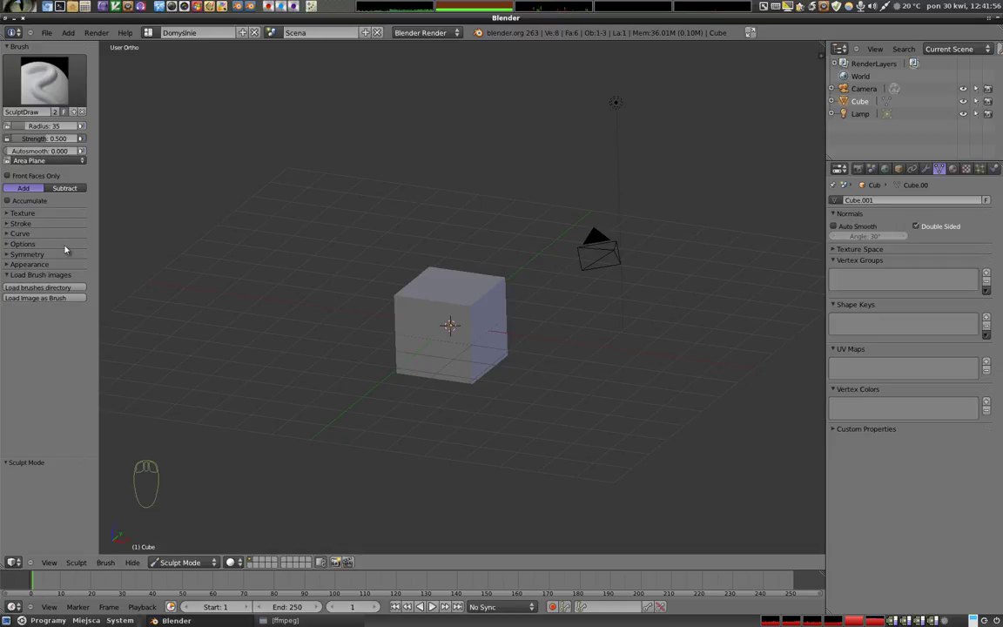
Expand the Brush Options subpanel showing axis locks, threaded sculpt and unified settings
click(6, 245)
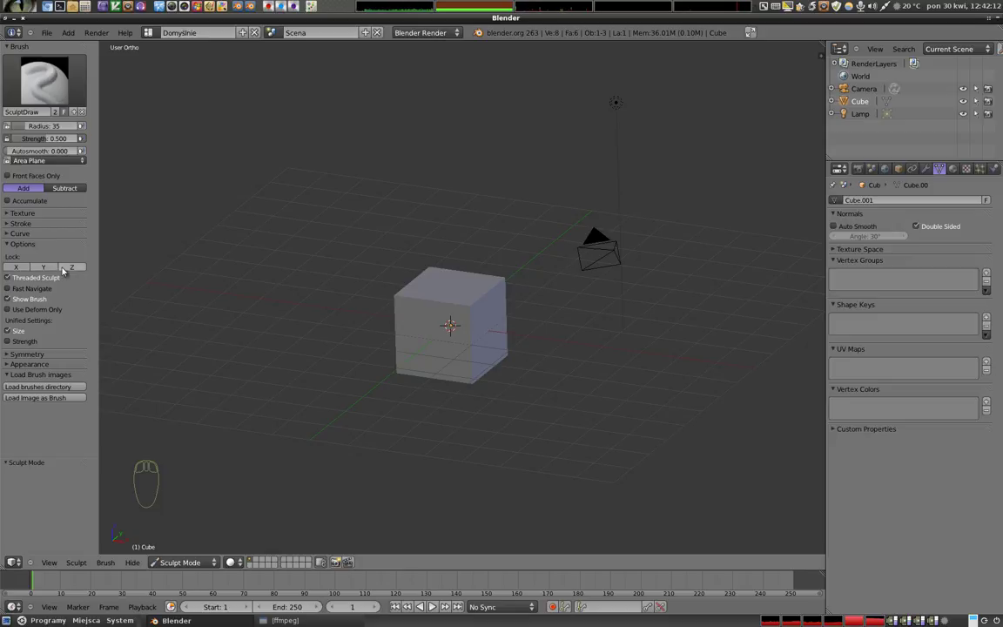
click(13, 270)
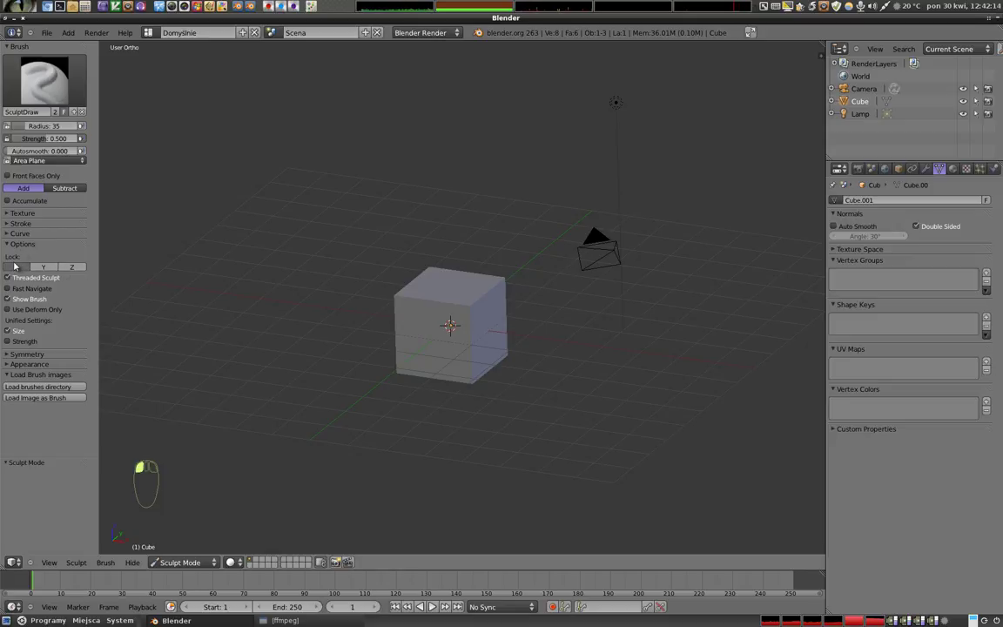
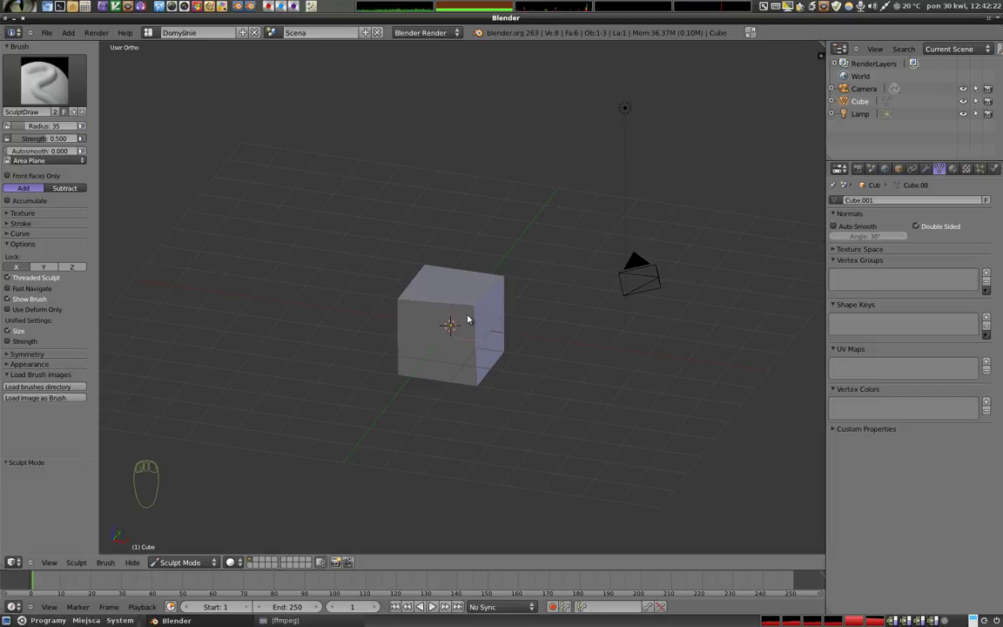
Enlarge the SculptDraw brush radius to 111 with the F resize gesture
key(f)
drag(464, 319, 407, 400)
key(f)
drag(535, 375, 311, 349)
Pull the cube's top corner and face outward with long sculpt strokes
drag(536, 345, 46, 268)
drag(46, 268, 476, 305)
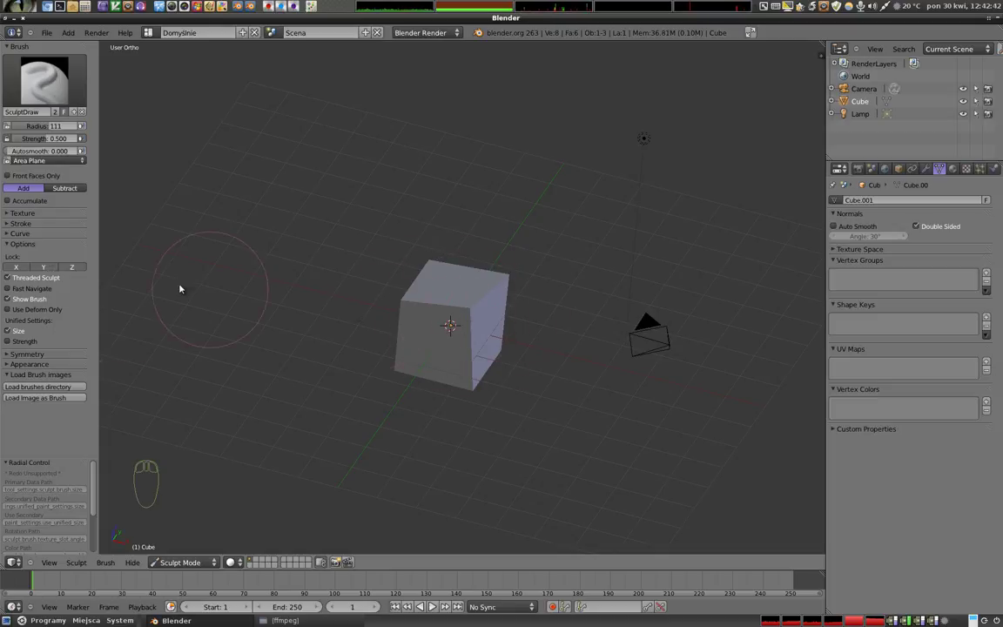
drag(406, 420, 48, 269)
drag(47, 269, 443, 376)
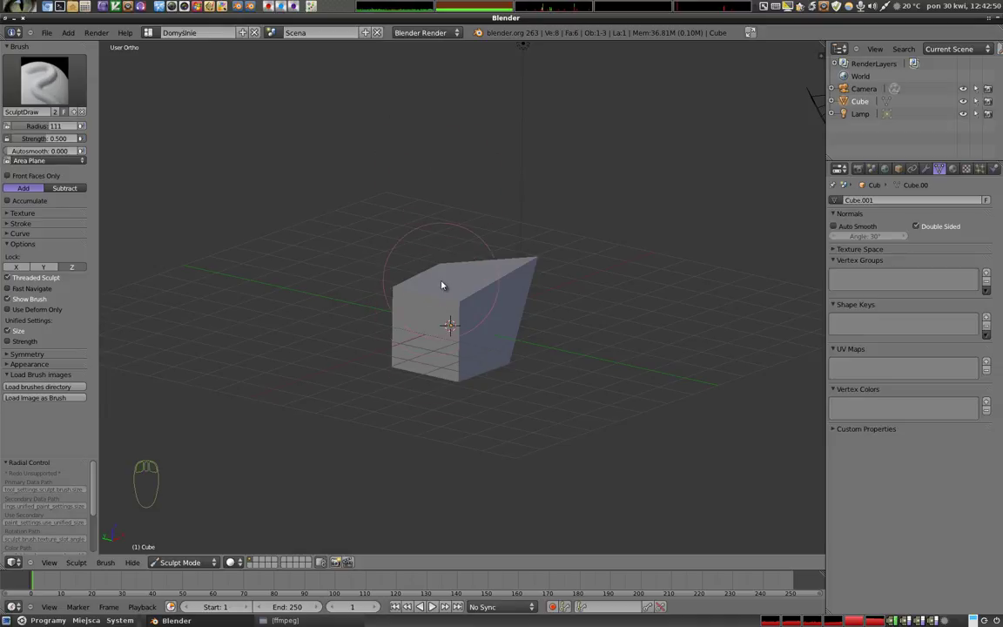
click(453, 318)
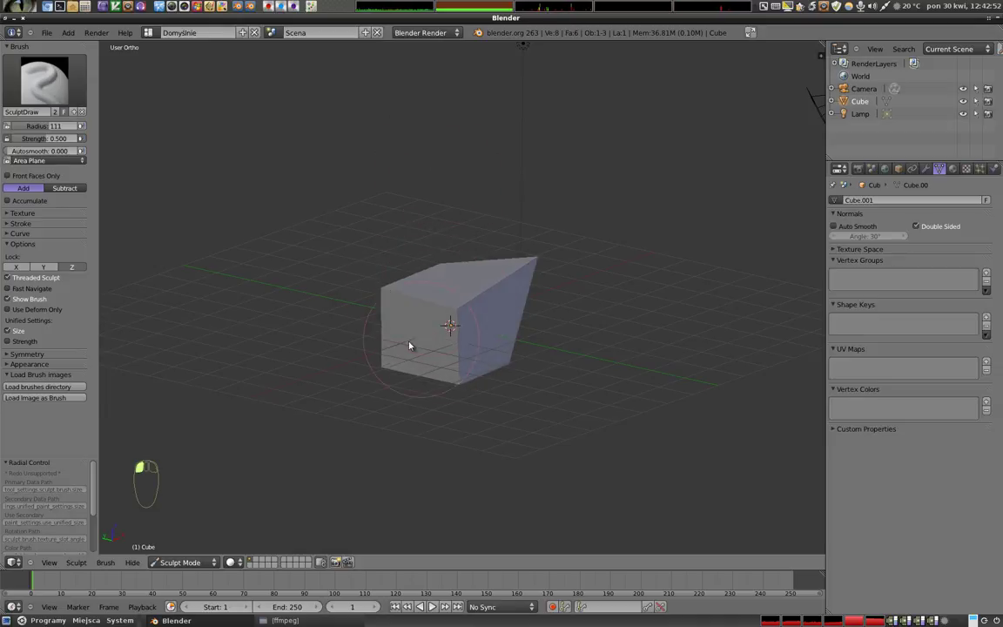
drag(520, 407, 401, 382)
drag(478, 341, 469, 328)
Stroke across the cube's sides, distorting the block further
drag(14, 270, 443, 318)
drag(467, 349, 471, 459)
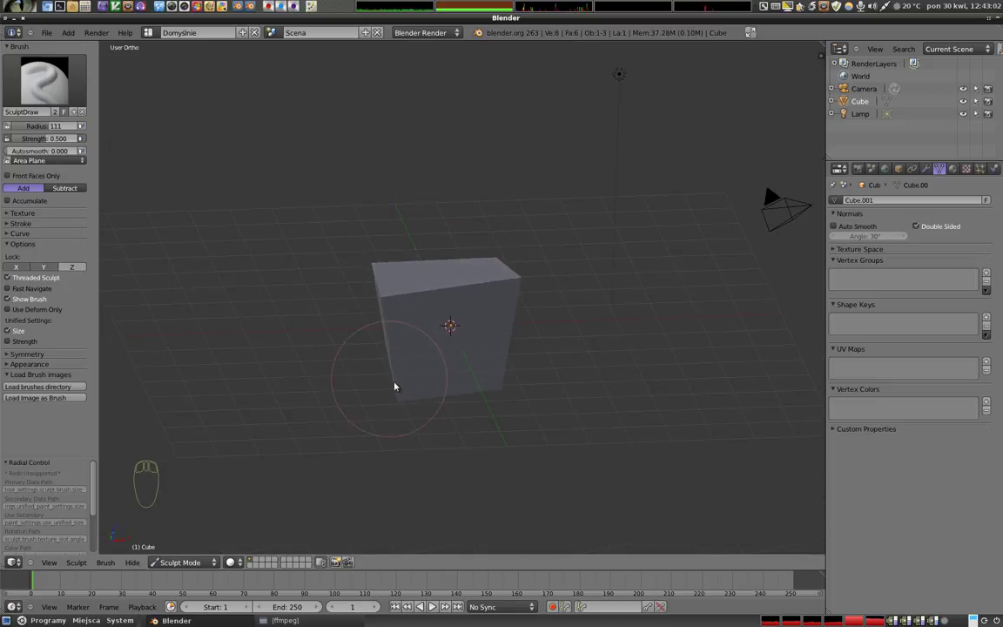
drag(431, 395, 388, 426)
drag(345, 322, 441, 307)
drag(411, 386, 452, 271)
drag(497, 347, 10, 272)
drag(9, 272, 419, 338)
middle_click(19, 271)
middle_click(42, 270)
Taper the cube's lower part inward with more strokes
drag(406, 337, 332, 299)
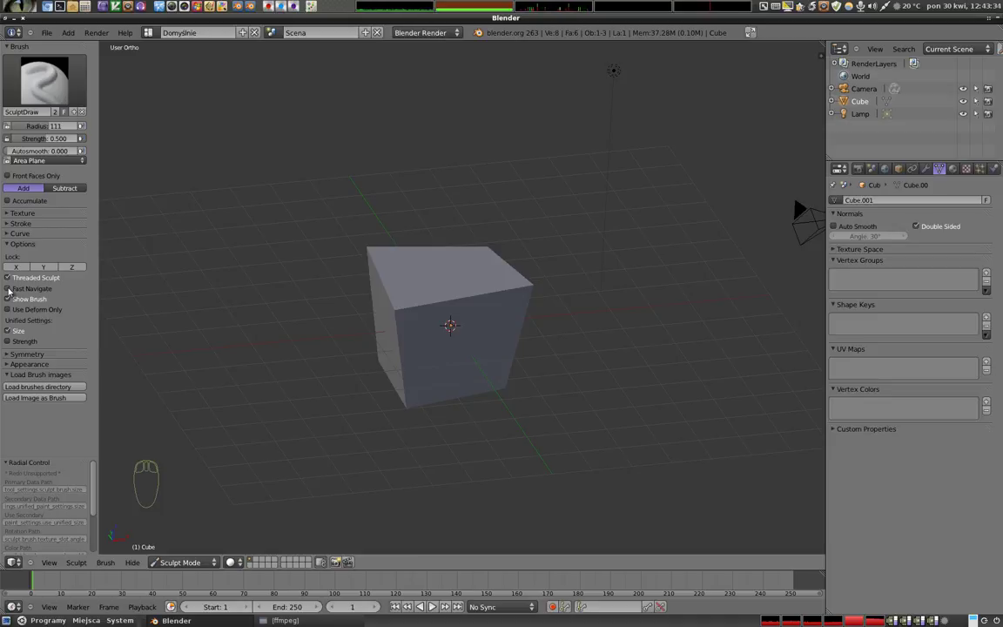
drag(392, 342, 433, 323)
drag(427, 326, 7, 290)
Add a Multires modifier to the cube from the Modifiers tab
click(7, 290)
drag(423, 362, 397, 392)
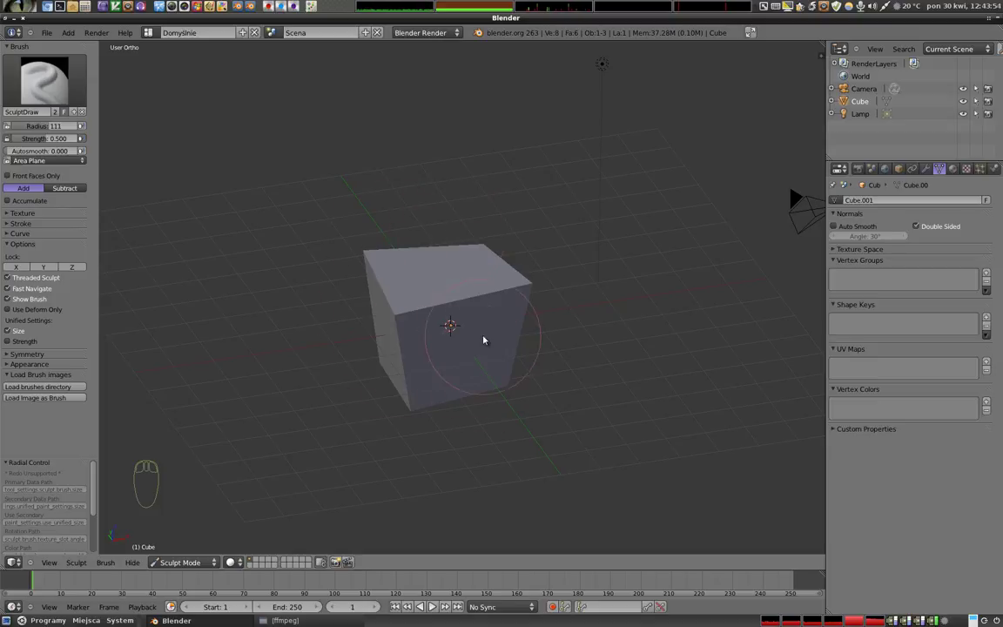
drag(927, 167, 968, 258)
drag(957, 249, 444, 338)
Subdivide the Multires mesh up to level 5, rounding the cube
drag(431, 338, 501, 339)
drag(529, 312, 384, 382)
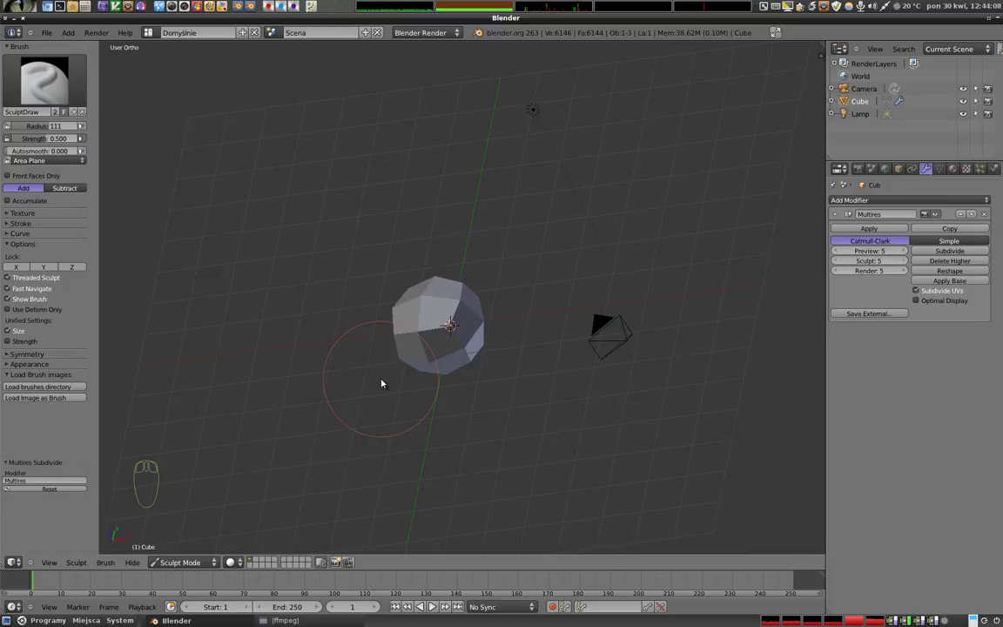
Sculpt bulges into the smooth subdivided sphere
drag(354, 389, 366, 373)
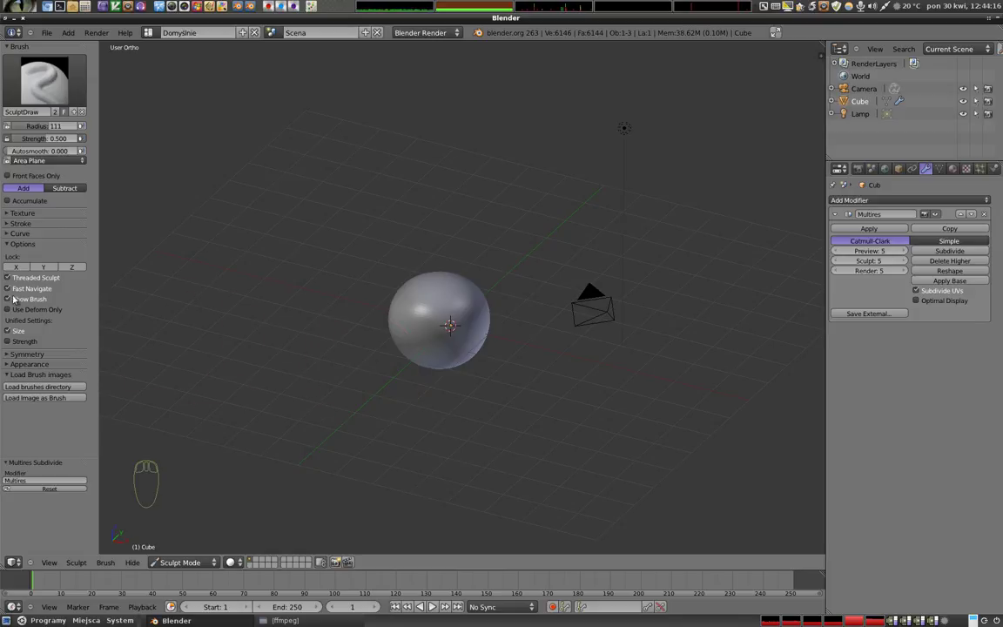
click(10, 291)
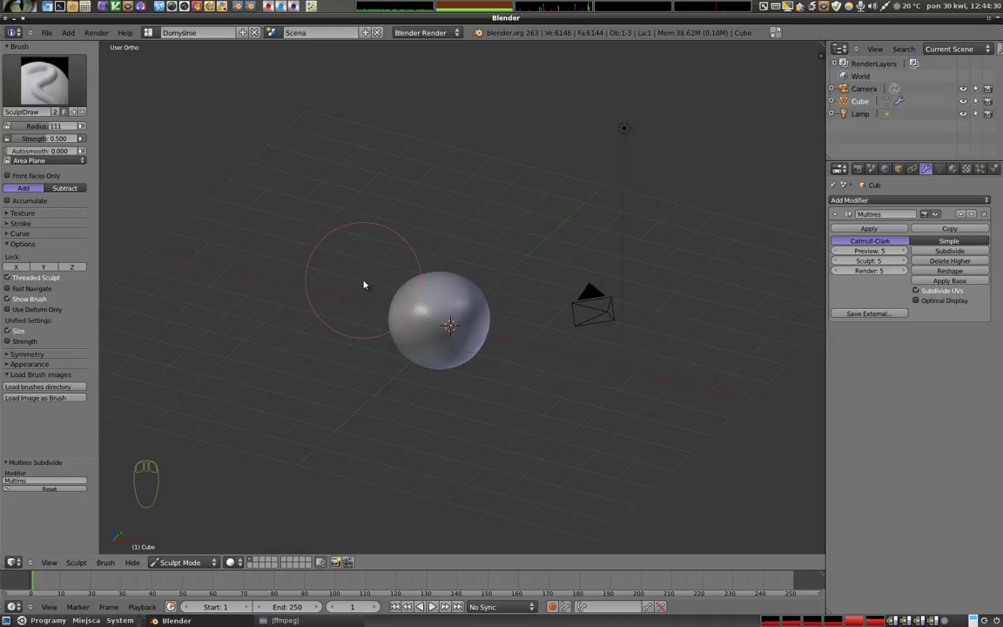
drag(462, 347, 470, 323)
drag(428, 305, 541, 381)
drag(525, 418, 54, 324)
Work the sphere into a lumpy, elongated blob with dents and bulges
click(489, 332)
drag(10, 301, 26, 307)
drag(398, 344, 522, 363)
click(8, 301)
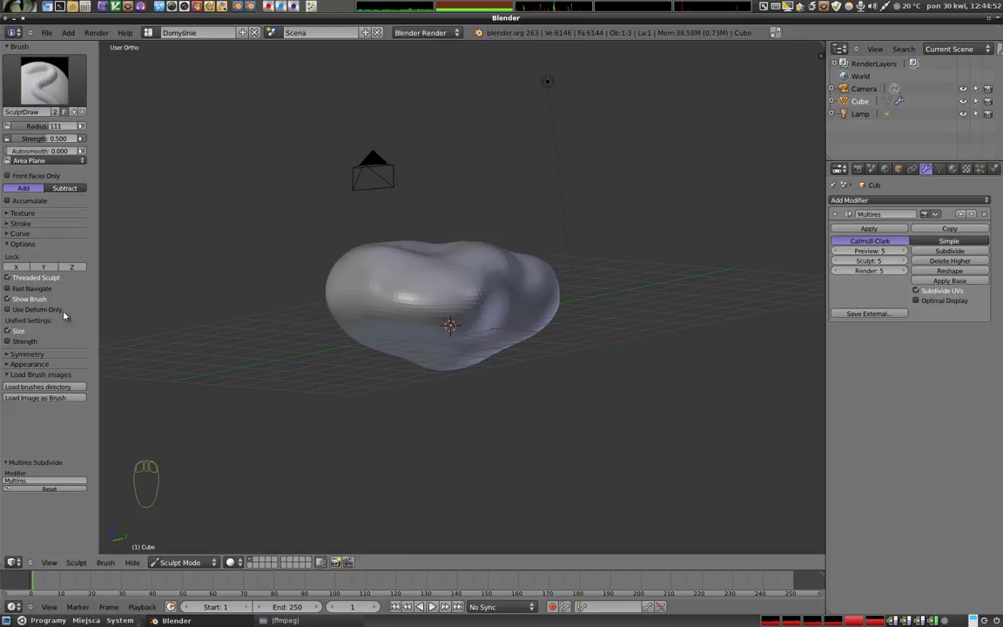
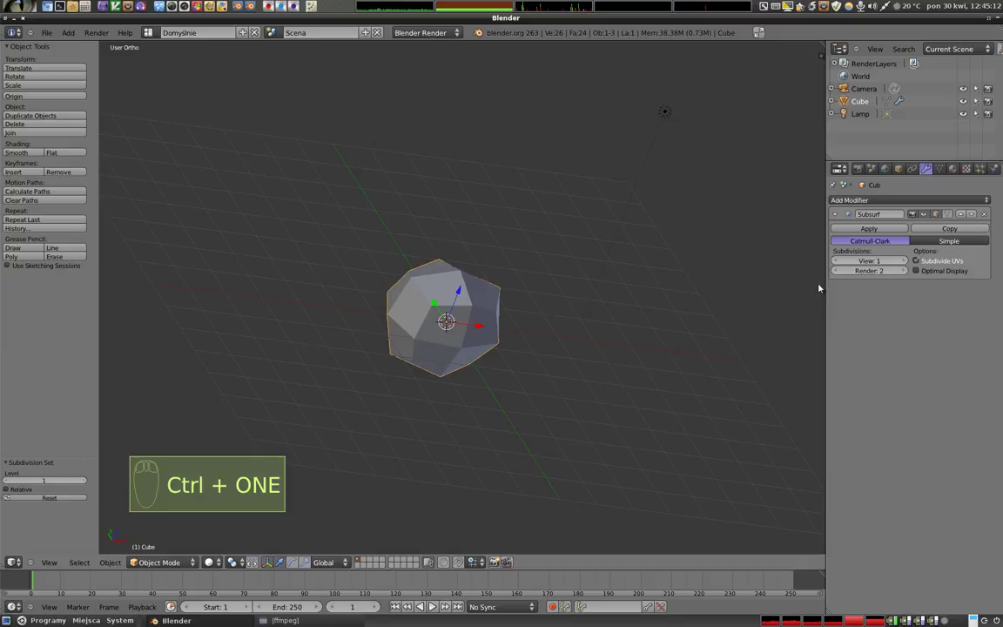
Raise the Subsurf modifier's view level to 3
click(905, 261)
drag(442, 364, 409, 235)
drag(404, 235, 906, 263)
click(906, 264)
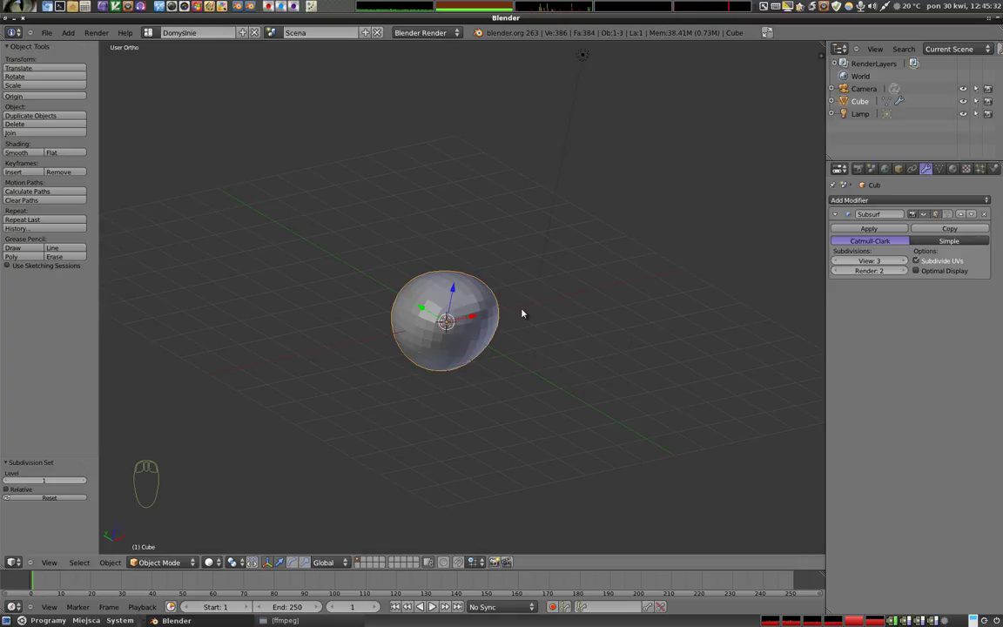
Add a Multires modifier and return to Sculpt Mode
click(900, 199)
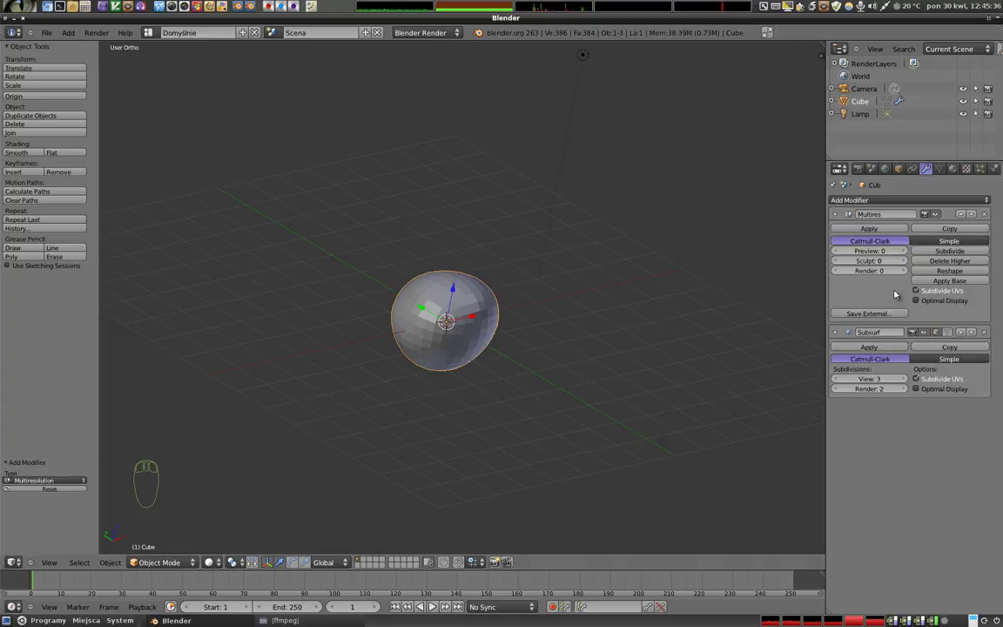
click(159, 565)
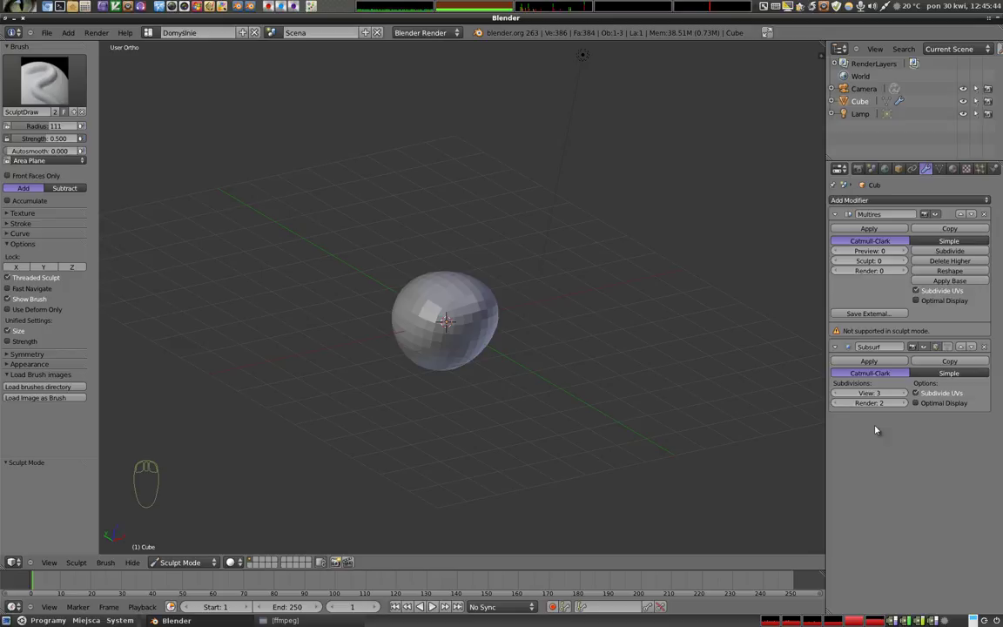
Delete the Subsurf modifier, leaving only the level-0 Multires
click(961, 349)
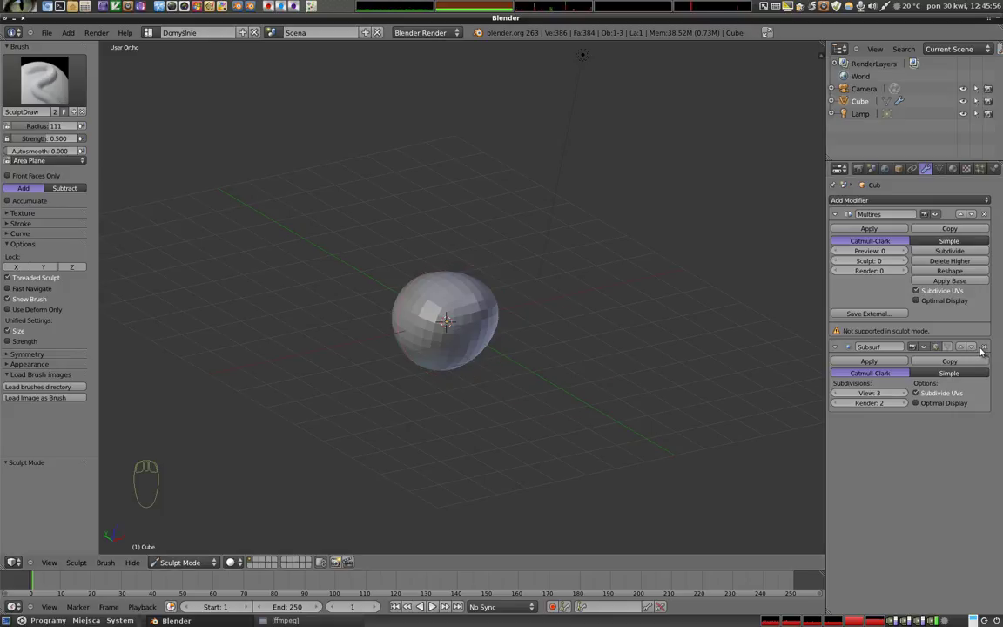
click(985, 348)
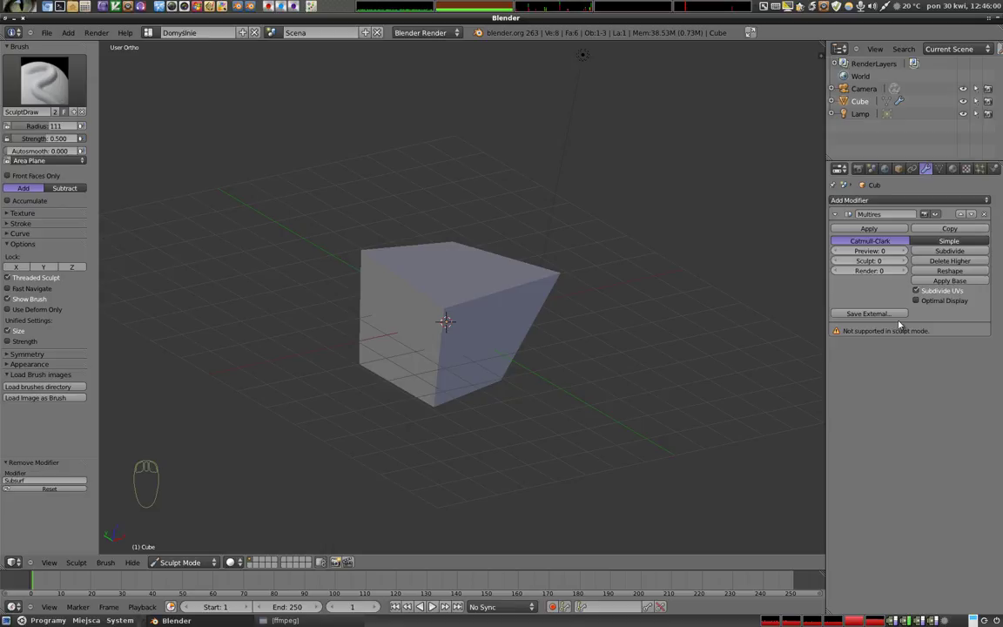
Add a Bevel modifier and toggle Use Deform Only on then off
drag(985, 216, 789, 294)
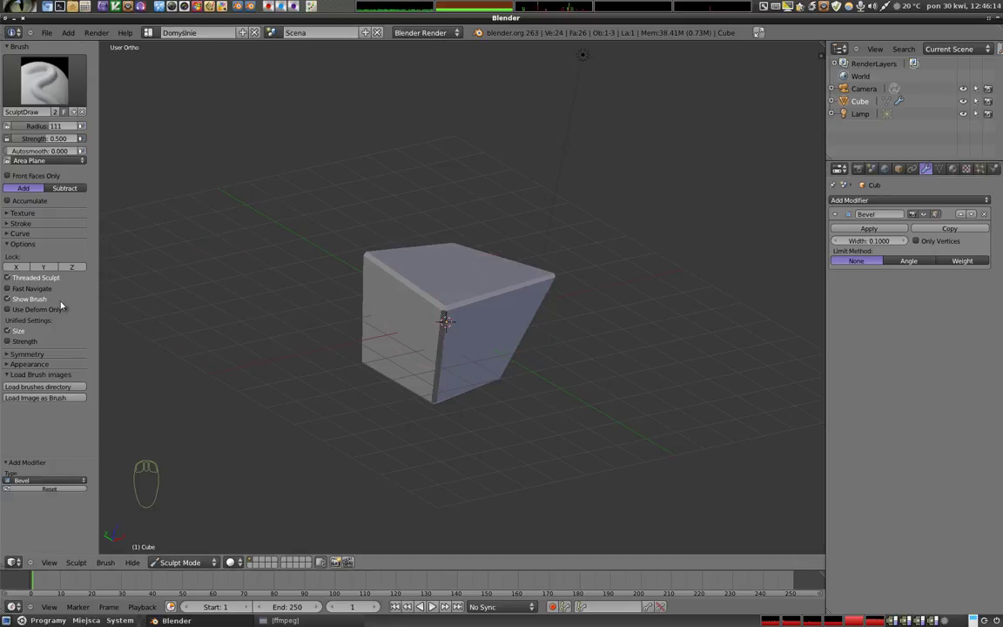
drag(8, 311, 47, 360)
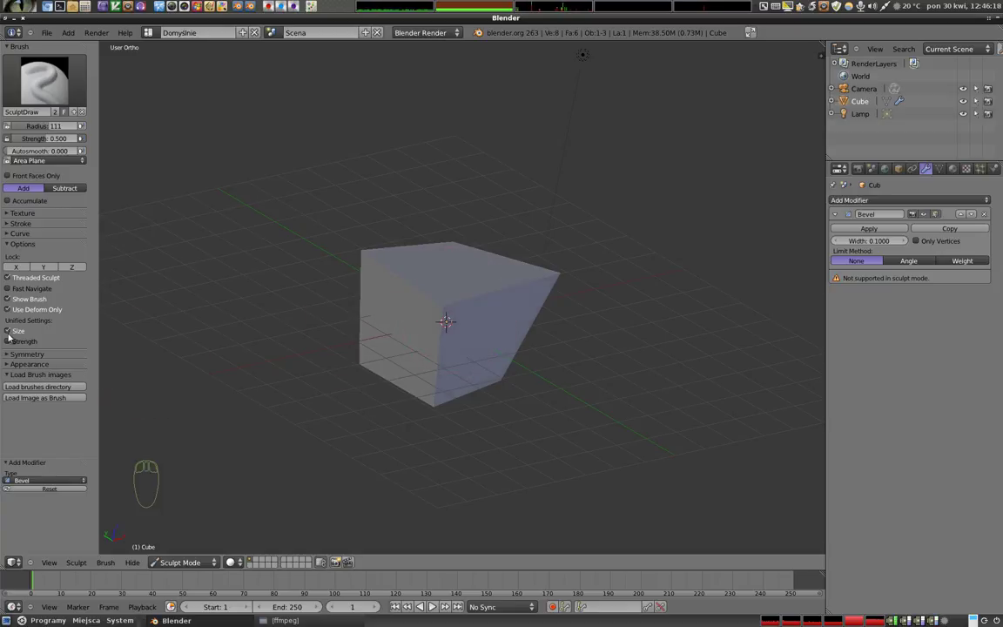
click(8, 311)
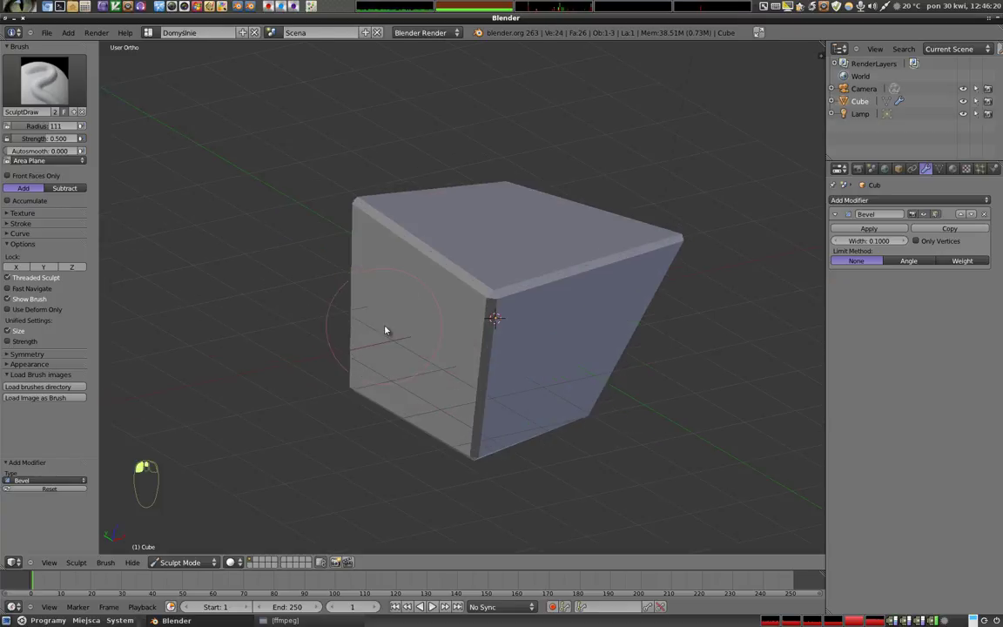
Remove the Bevel modifier, leaving the cube modifier-free
drag(532, 311, 987, 216)
click(988, 215)
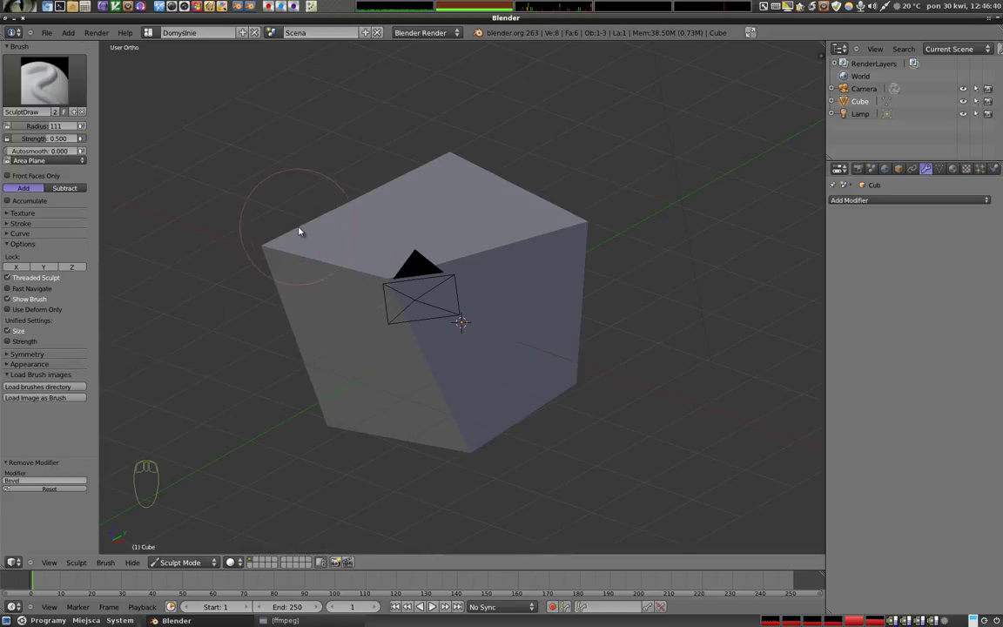
Shrink the brush radius to 19 and pick the Nudge brush
key(f)
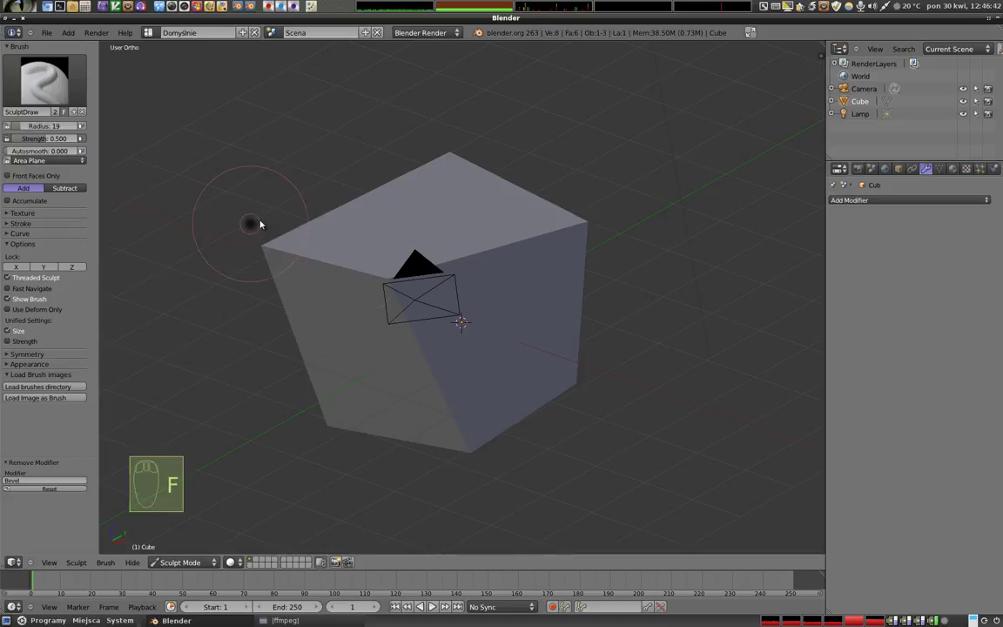
click(261, 222)
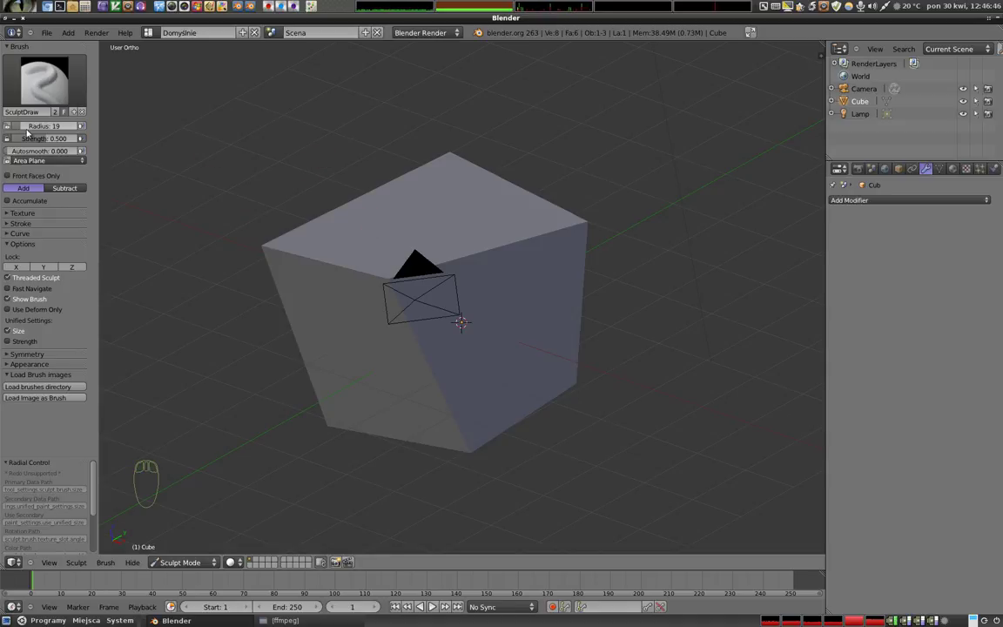
drag(48, 92, 263, 175)
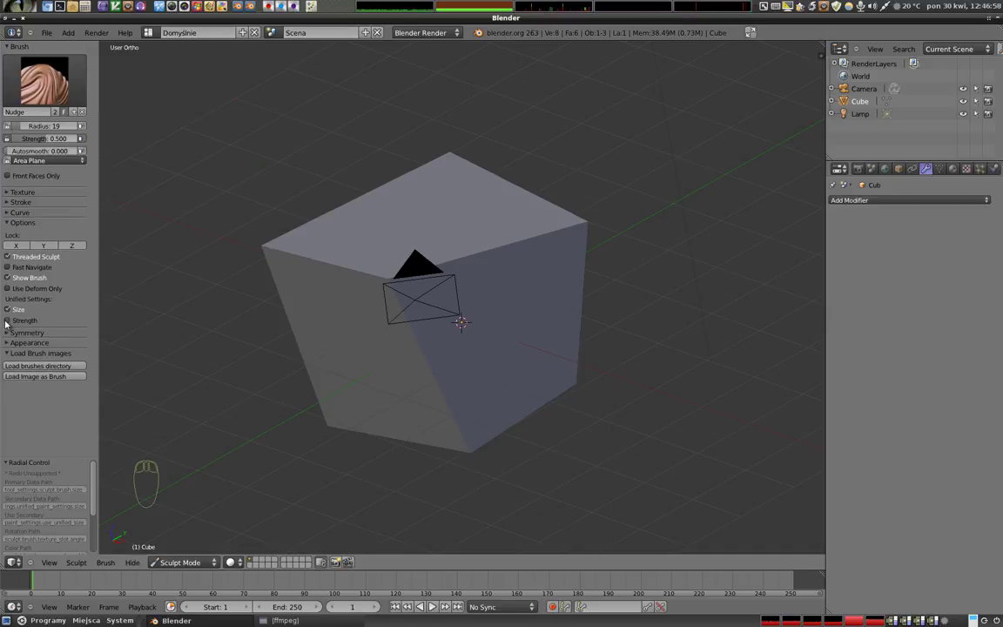
Toggle Unified Strength, pick Brush and set its strength to 1.0
click(8, 323)
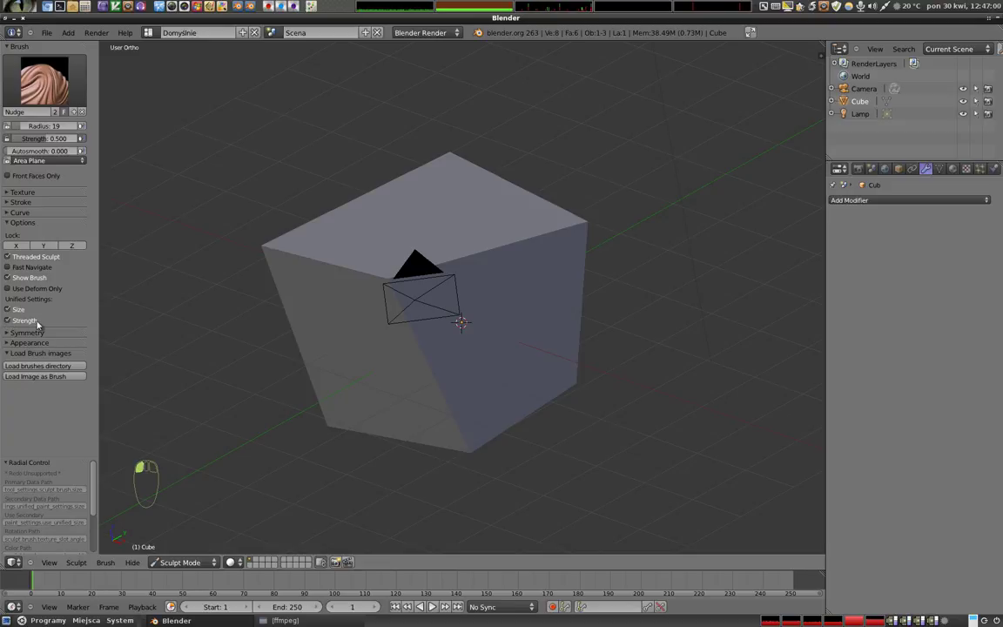
click(49, 84)
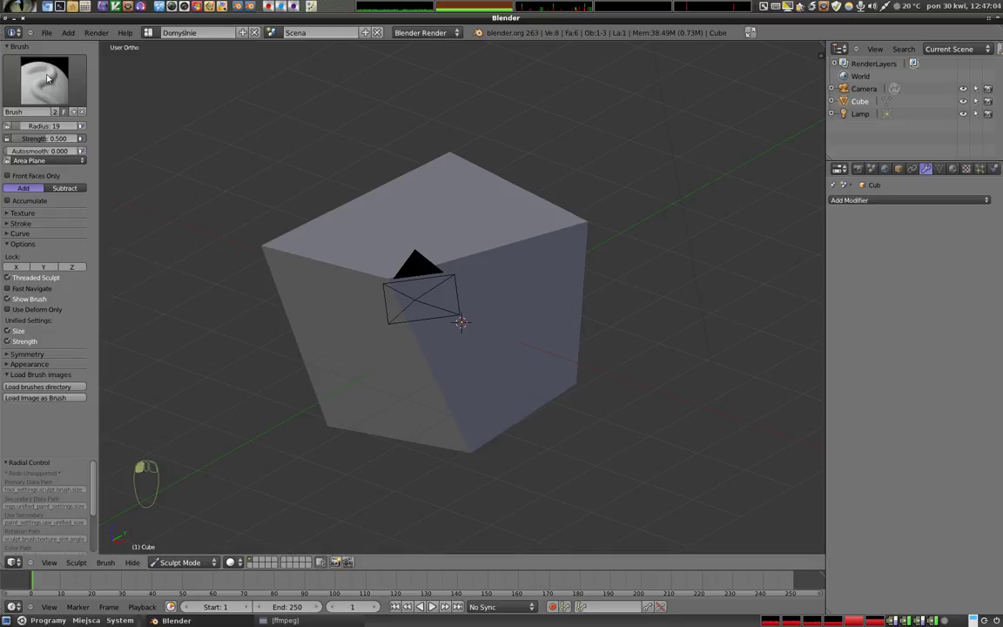
click(54, 140)
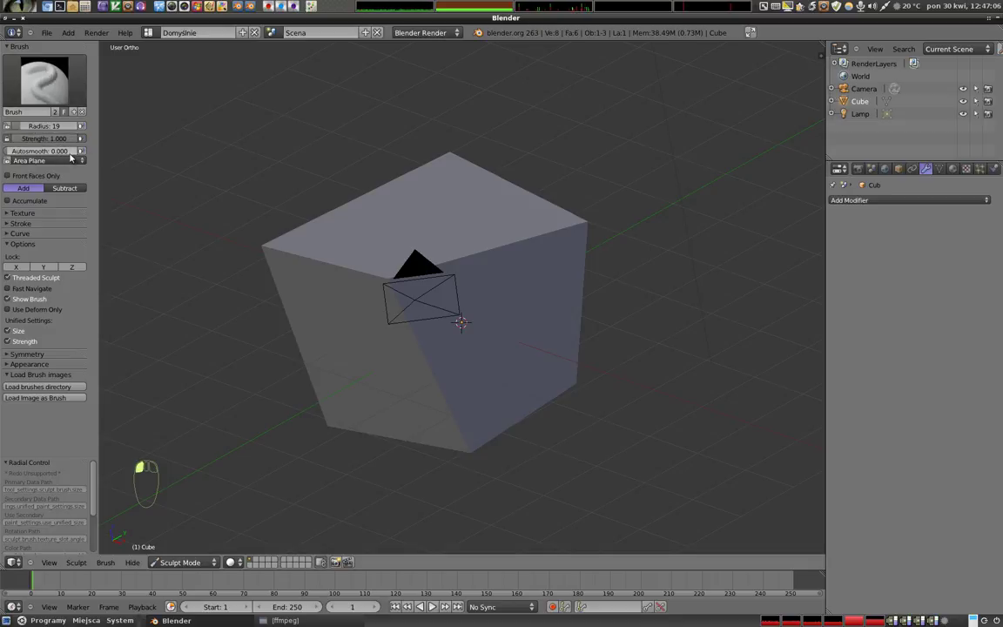
Try the Clay brush, then return to Brush with radius 35
click(293, 246)
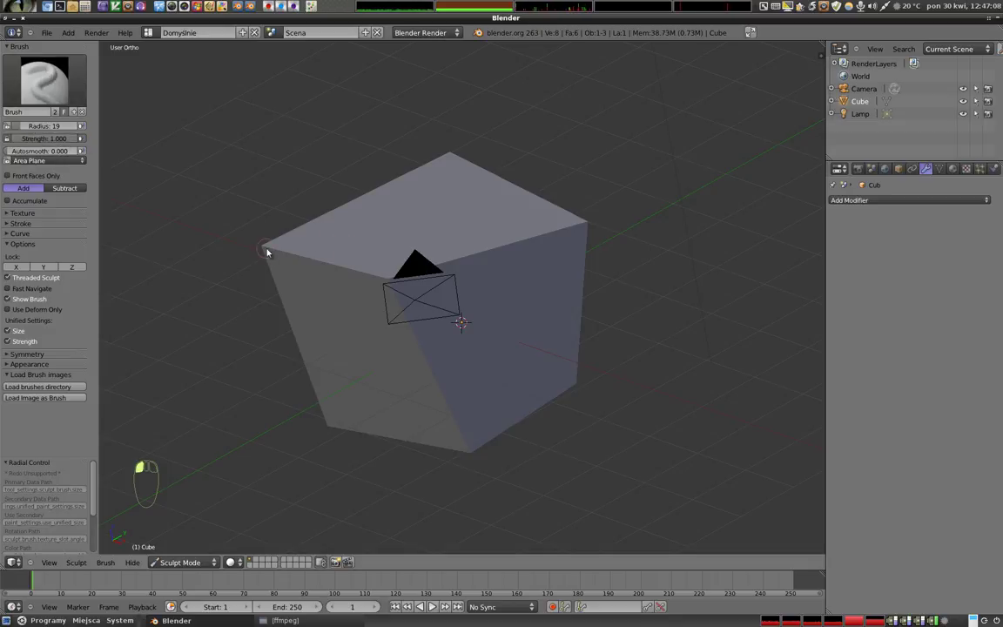
click(56, 79)
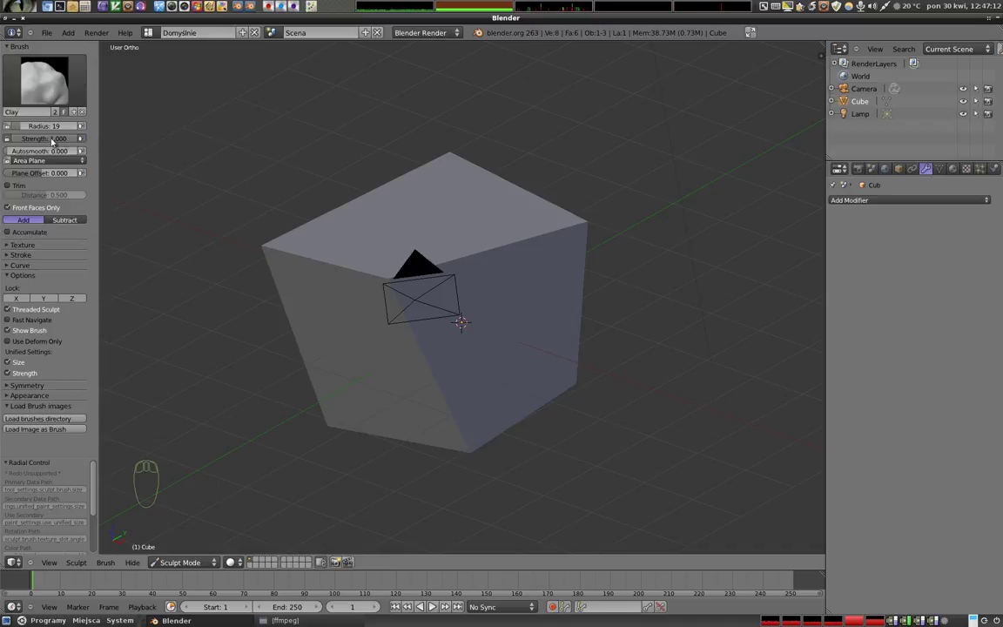
drag(11, 375, 54, 135)
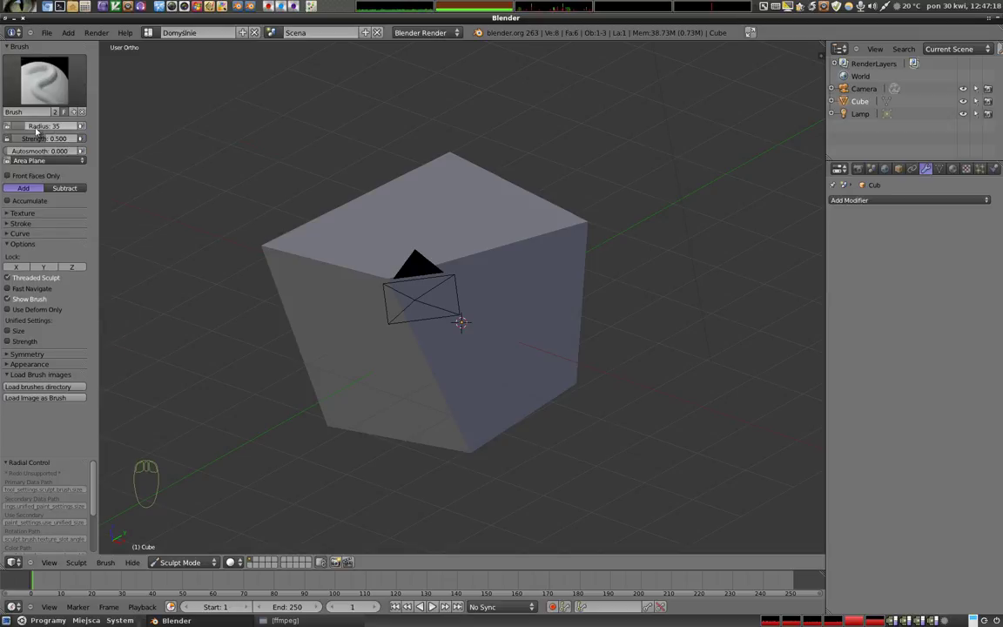
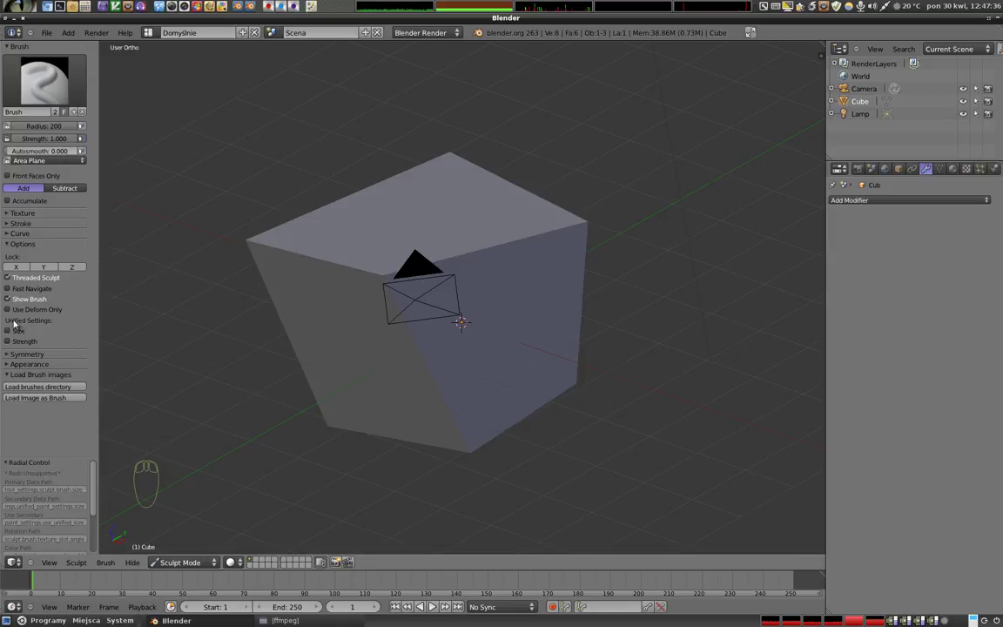
Orbit the view around the cube with the brush at radius 200, full strength
drag(311, 346, 368, 478)
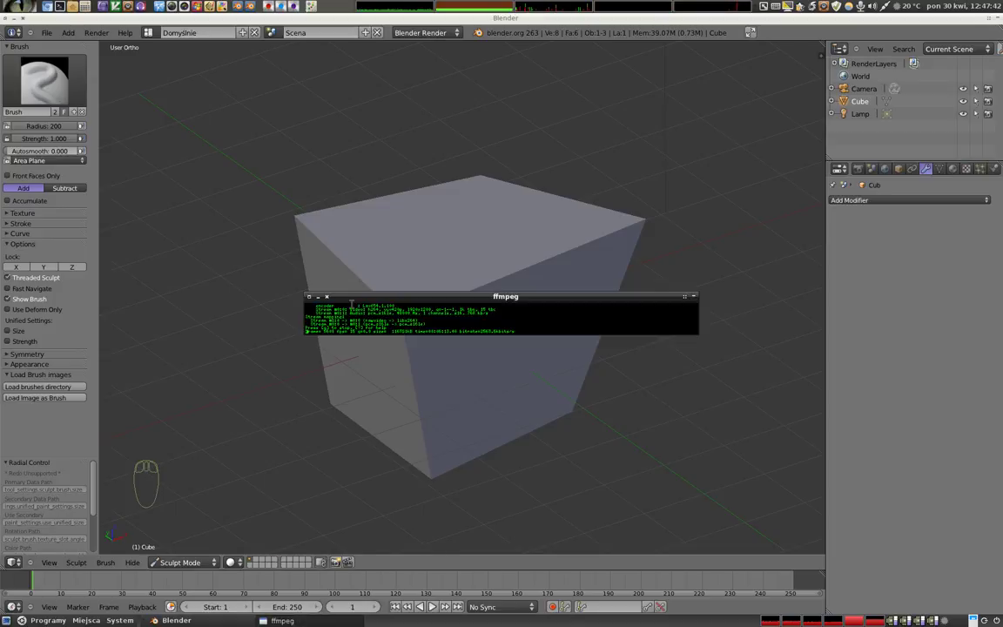